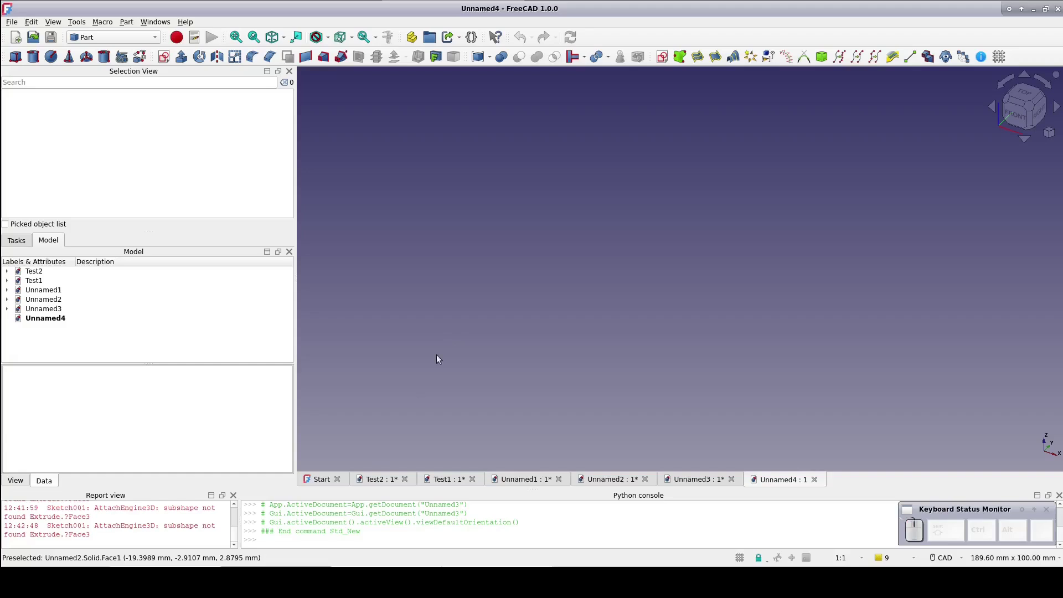
- Create a sketch on the XY plane and draw a square around the origin
click(488, 305)
click(661, 64)
click(558, 321)
click(120, 62)
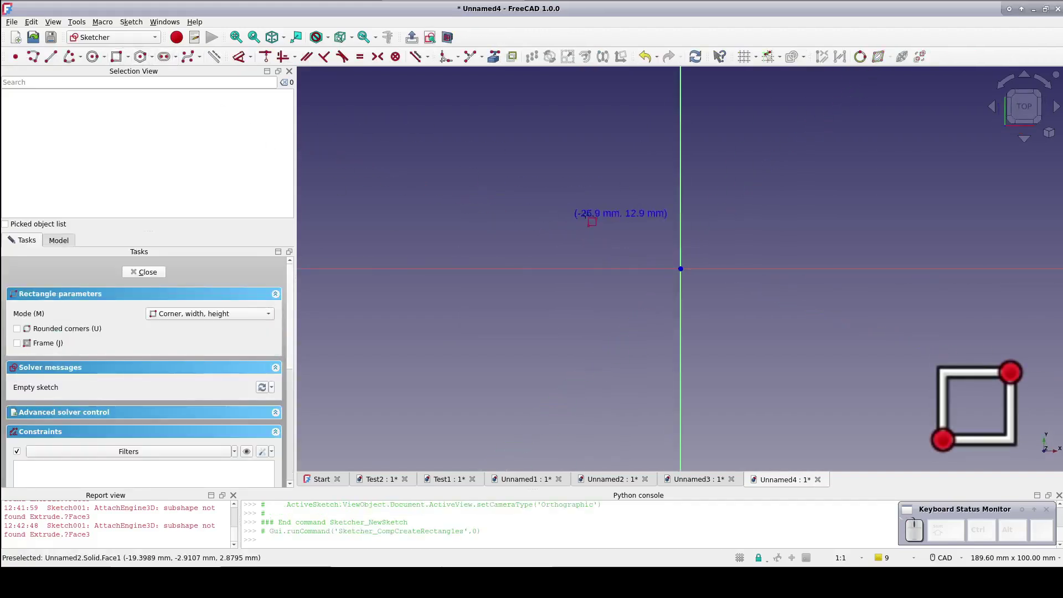
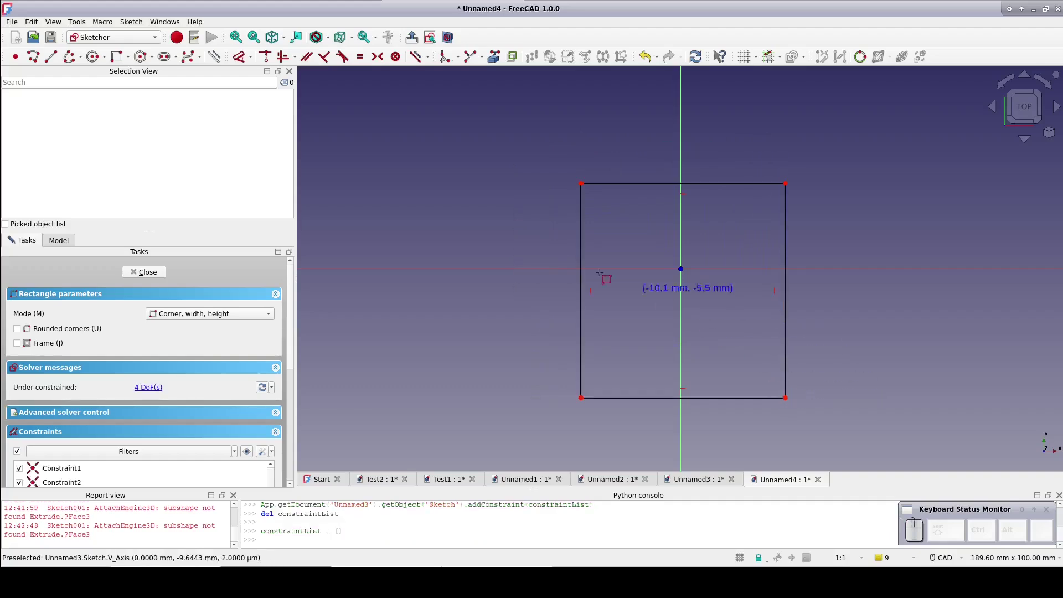
click(464, 195)
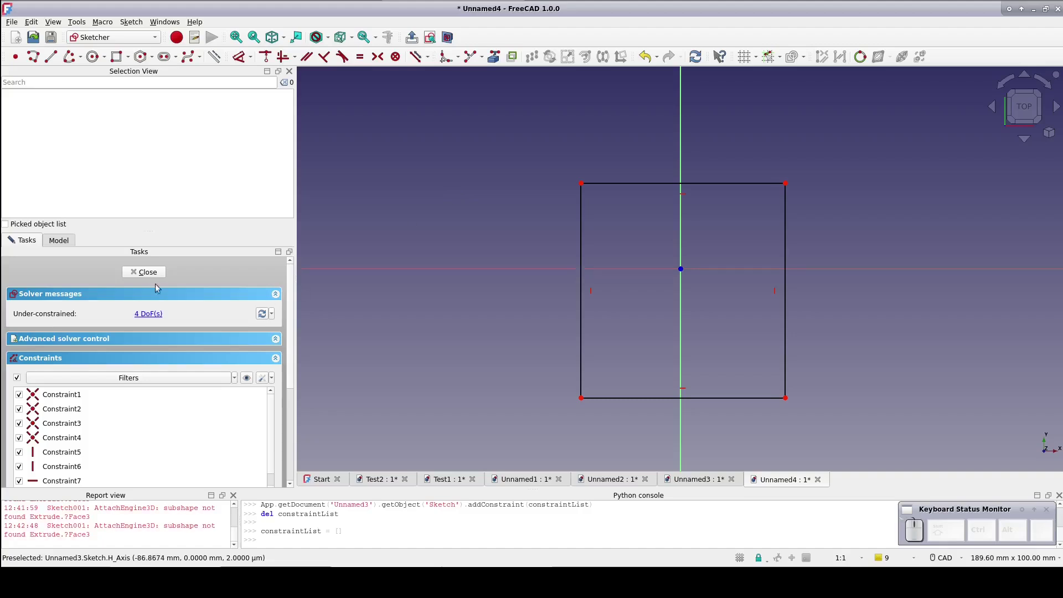
- Close the sketch and extrude the square 60 mm into a block
click(146, 276)
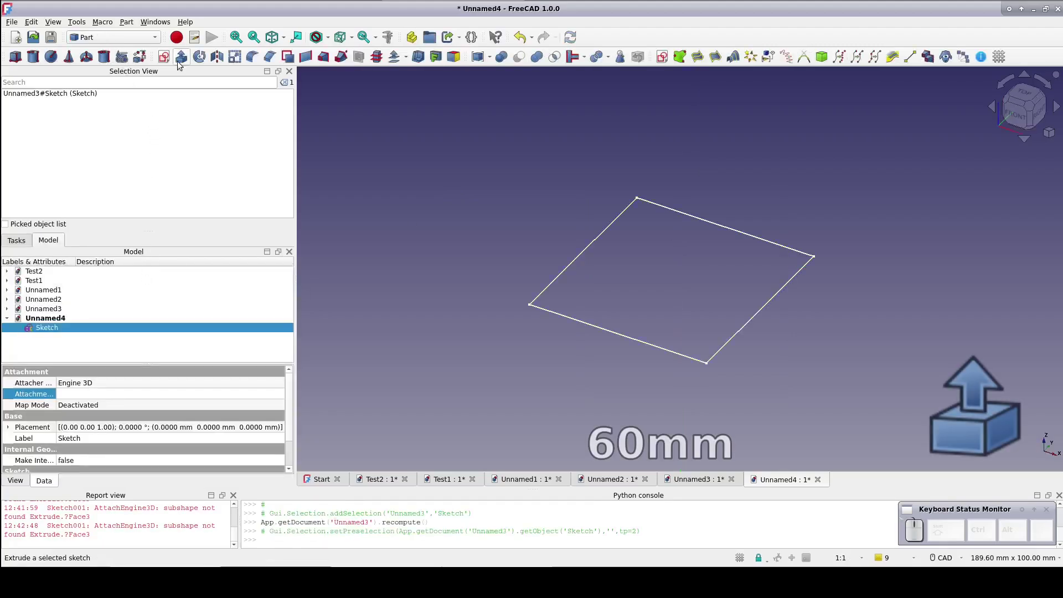
click(183, 64)
key(KP_6)
key(KP_0)
key(KP_Enter)
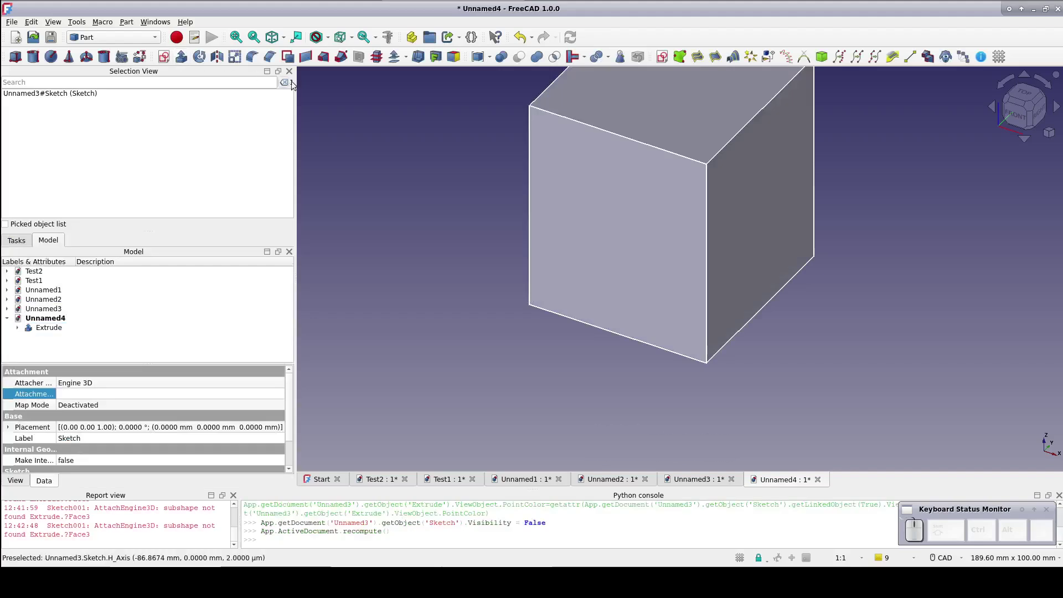
- Start a new sketch attached to the block's right side face
click(409, 162)
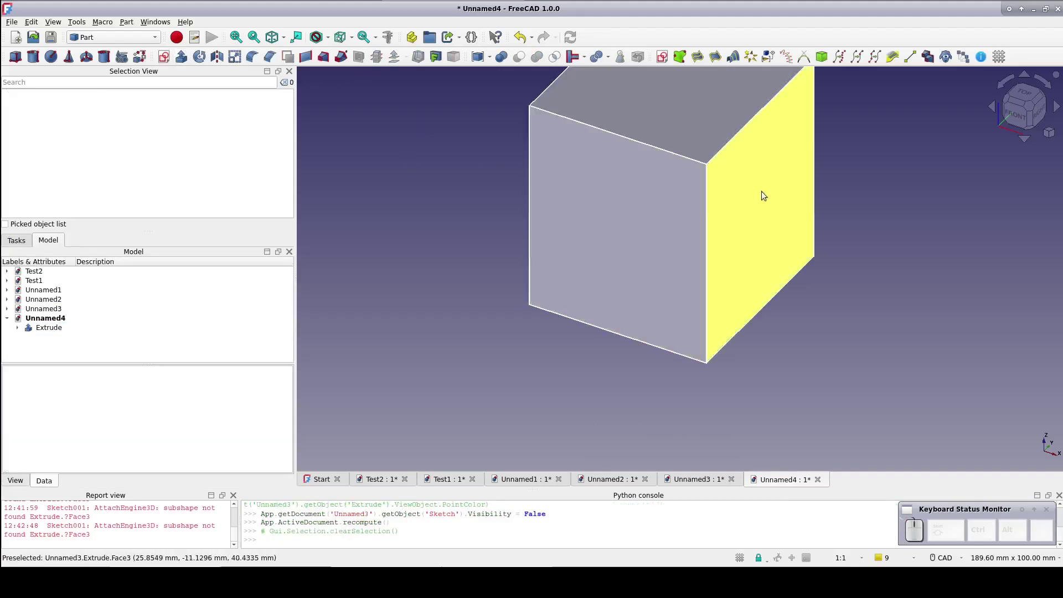
click(769, 201)
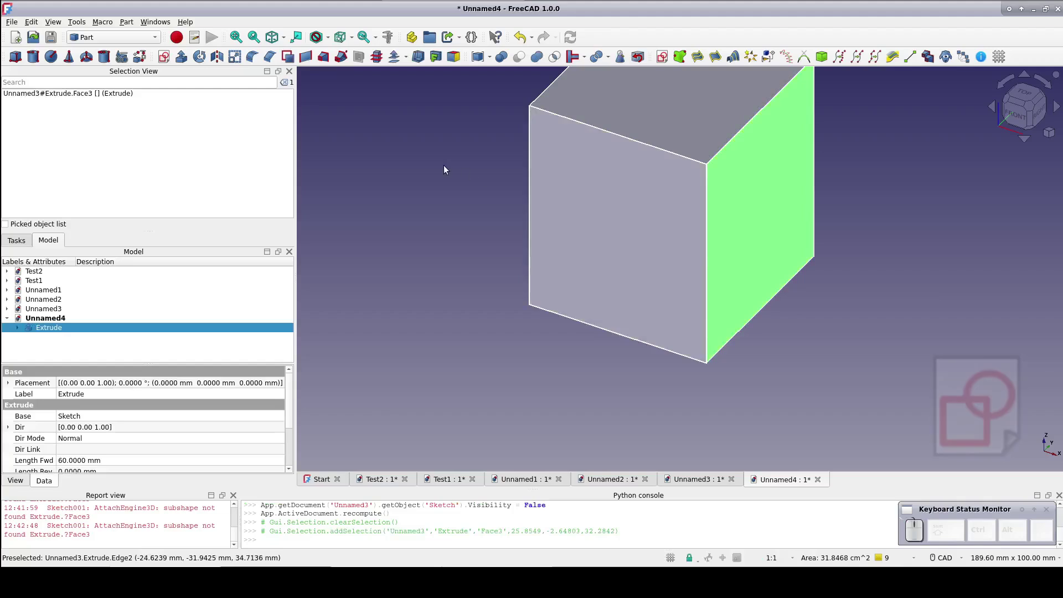
click(662, 60)
click(497, 270)
click(493, 280)
click(590, 284)
- Sketch a circle on the side face and extrude it 100 mm into a cylinder handle
drag(496, 226, 435, 308)
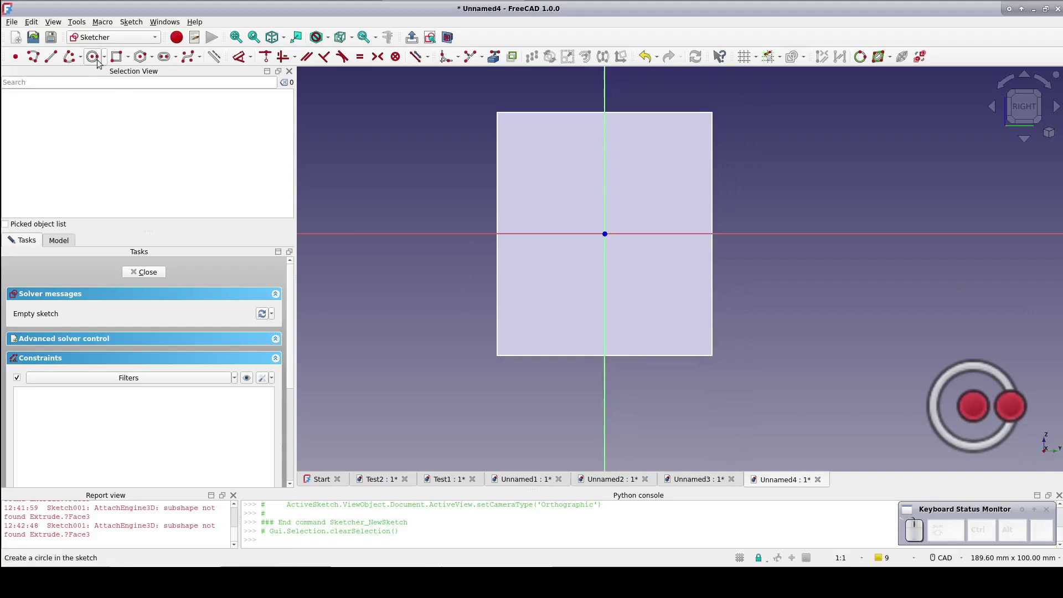
click(96, 60)
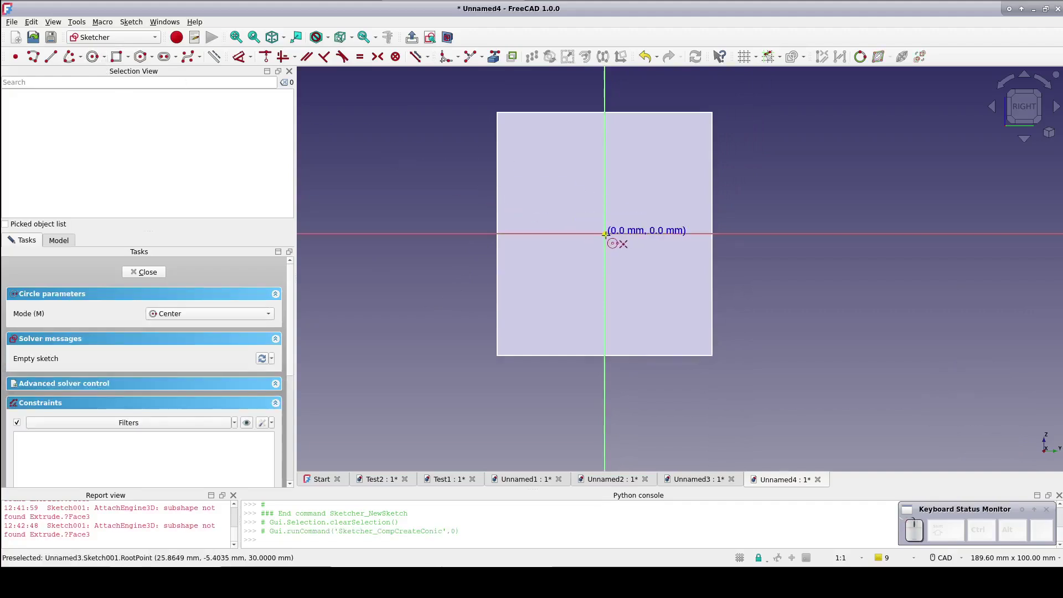
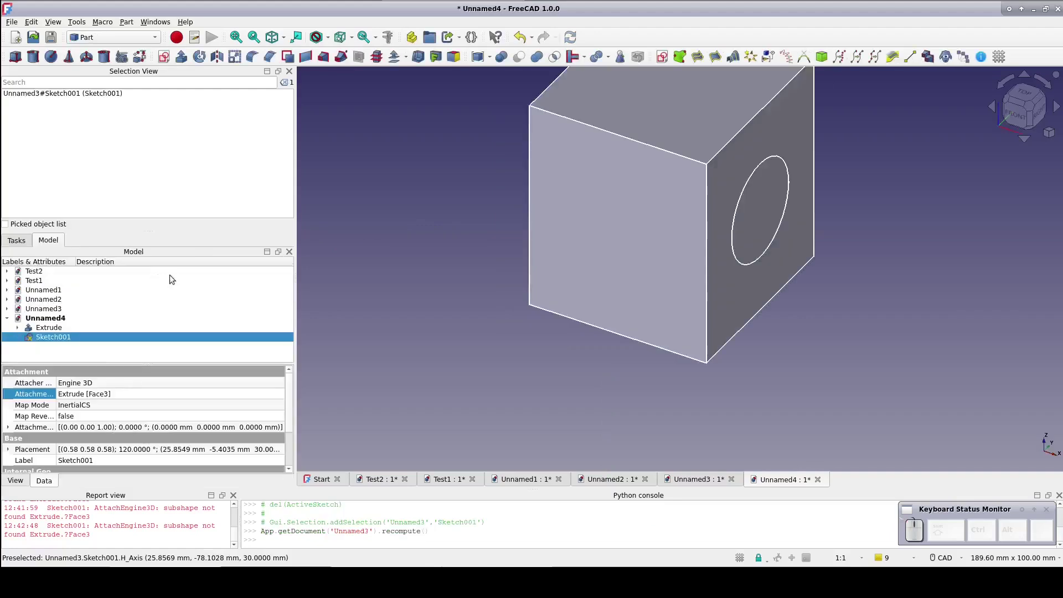
click(181, 62)
key(1)
key(0)
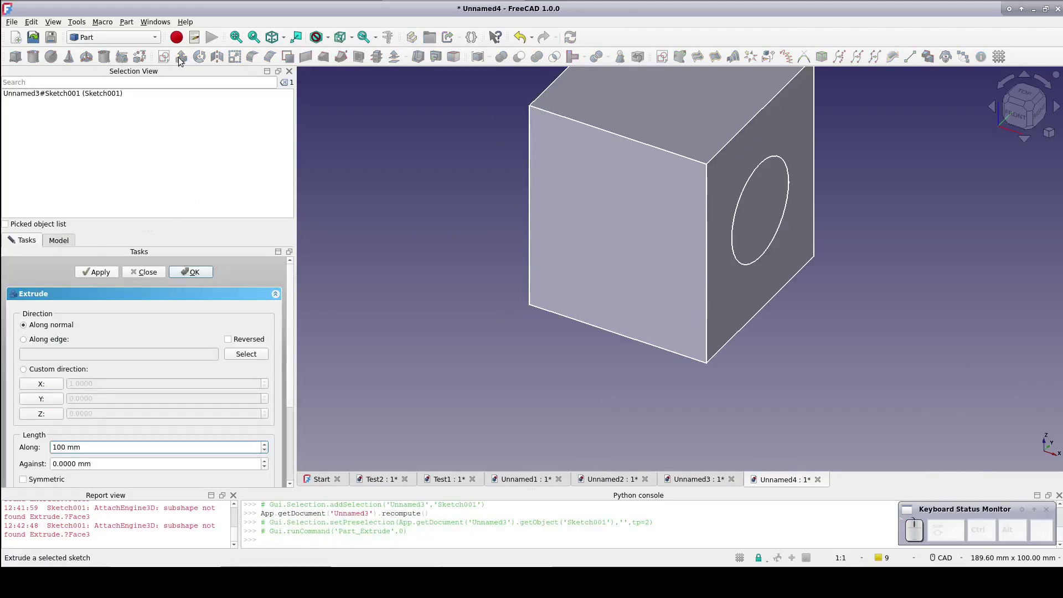
key(Return)
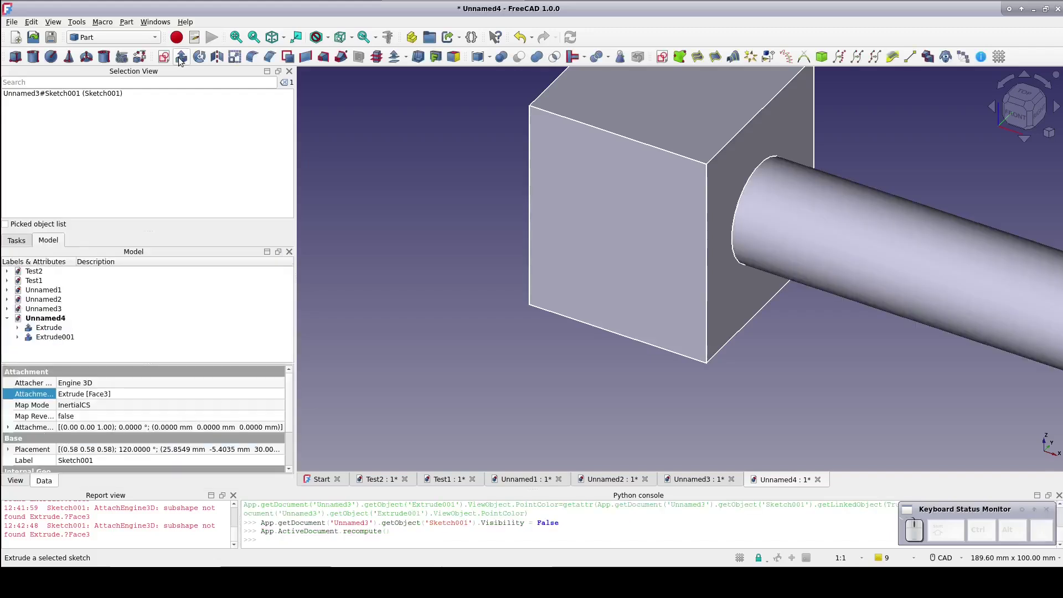
click(400, 151)
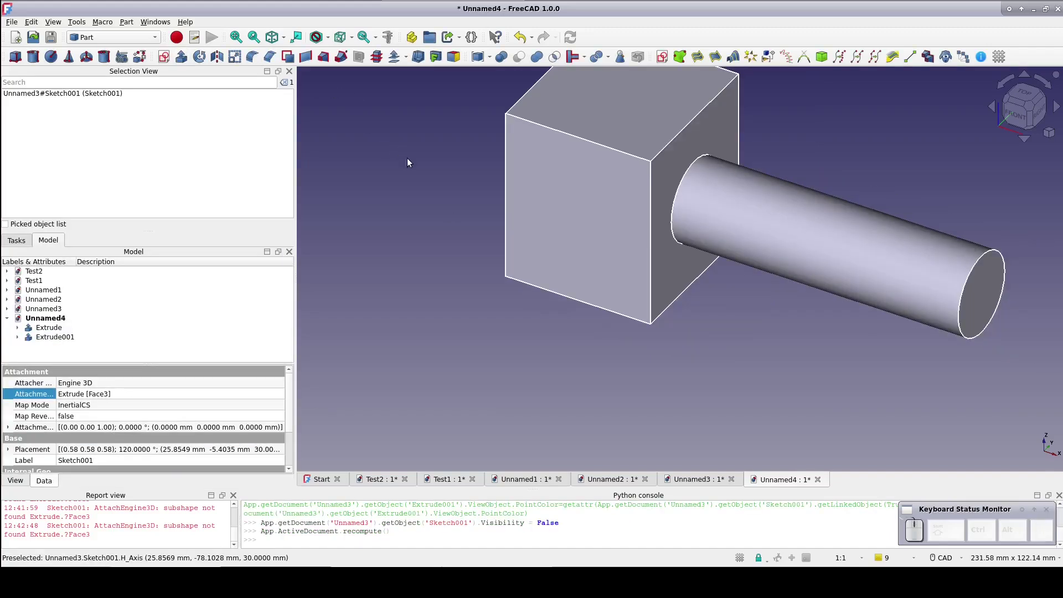
click(529, 315)
middle_click(526, 317)
scroll(down, 3)
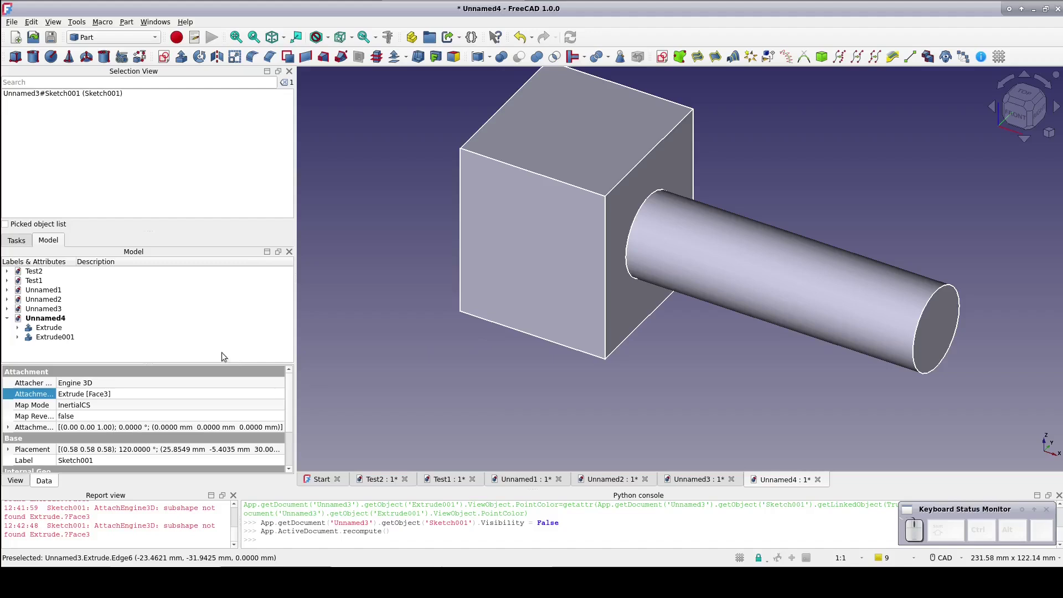
- Edit the square sketch and pull its right edge outward into a pointed five-sided profile
click(19, 332)
click(56, 340)
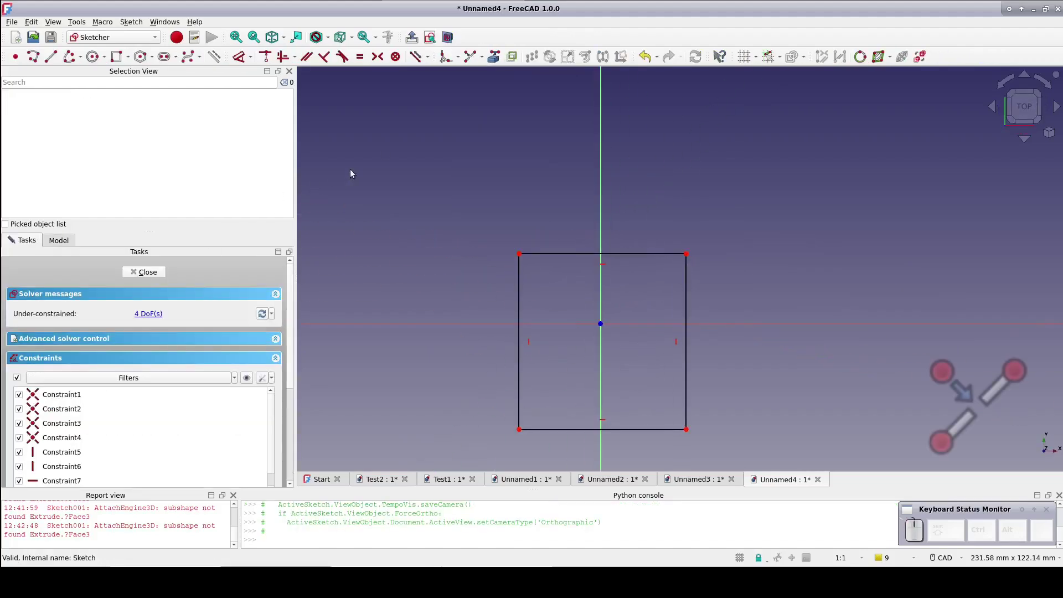
click(472, 56)
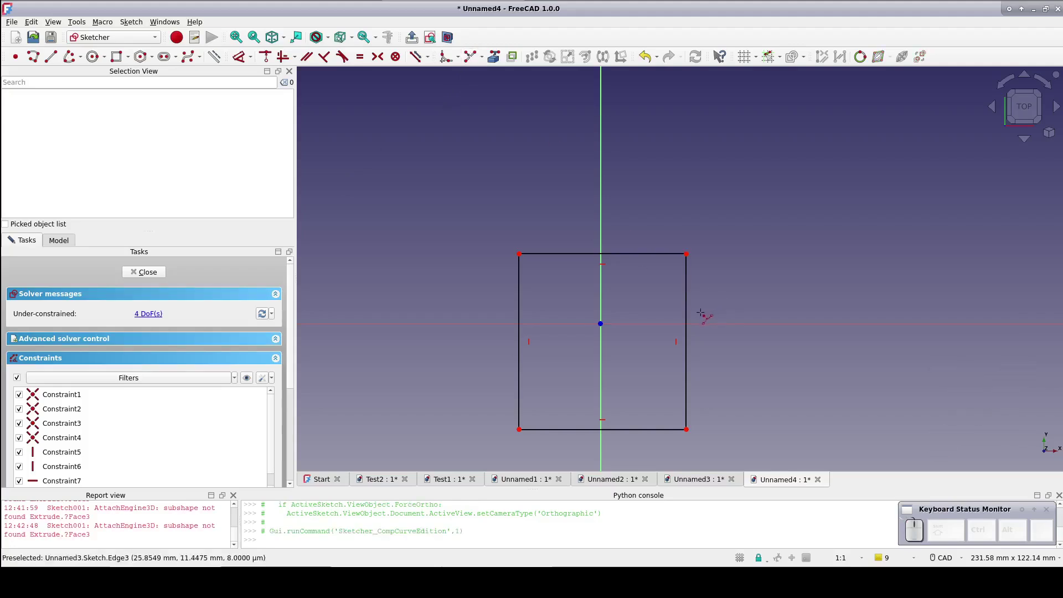
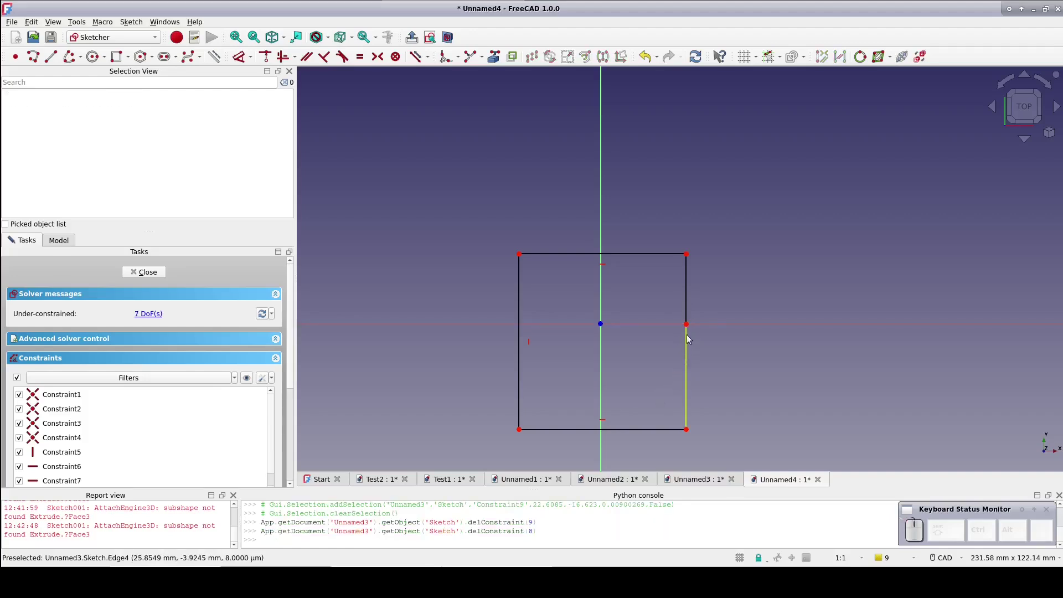
drag(687, 328, 753, 325)
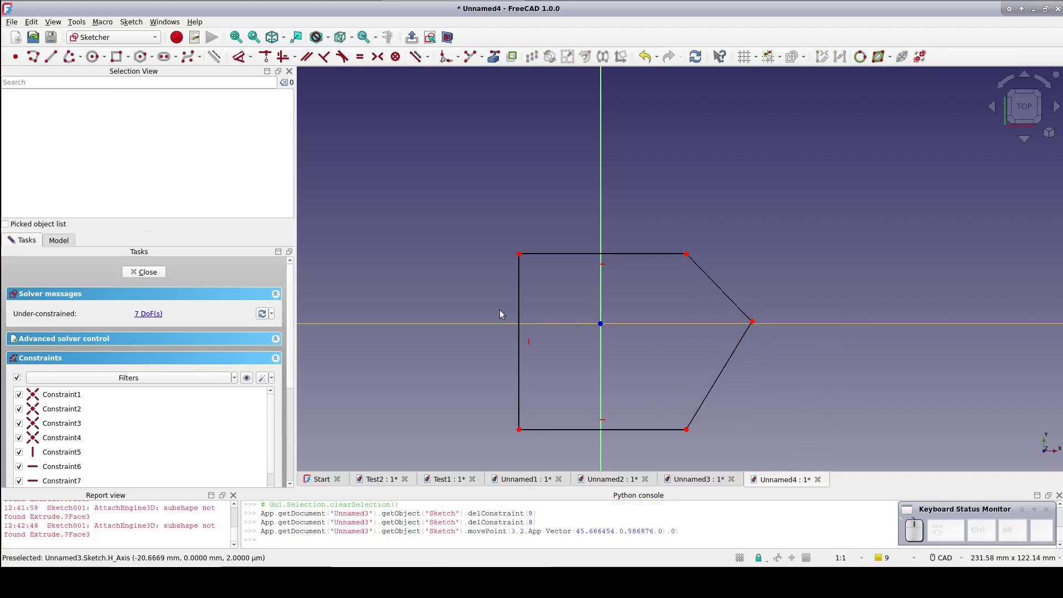
- Close the sketch, inspect the block and handle, and select the handle's extrusion Extrude001
click(148, 276)
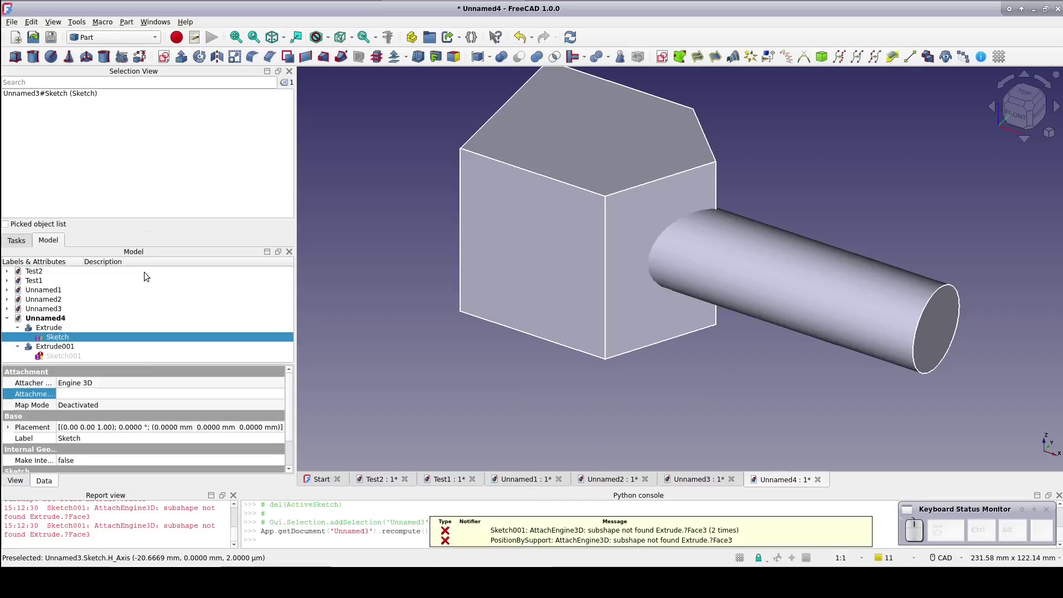
drag(419, 254, 503, 296)
drag(417, 249, 503, 295)
drag(737, 241, 712, 302)
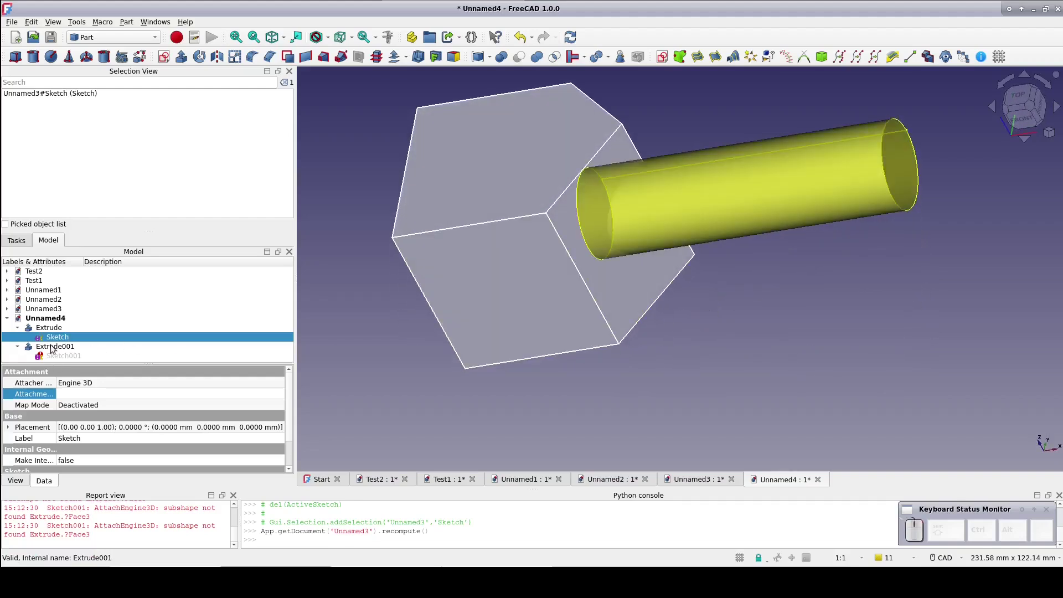
click(52, 348)
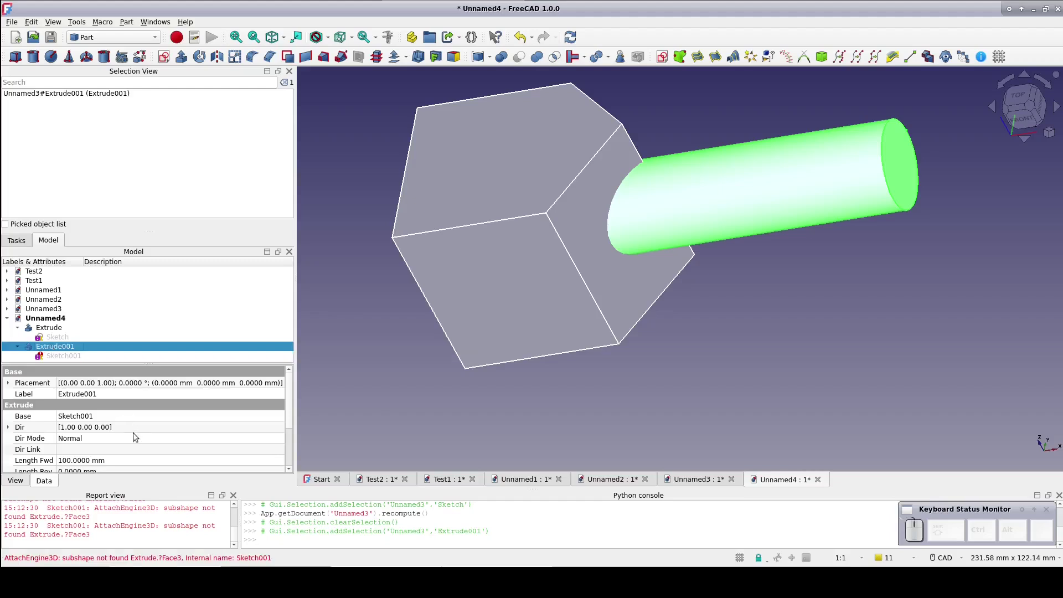
- Reduce the handle's Length Fwd from 100 mm to 90 mm
click(129, 462)
scroll(down, 3)
scroll(down, 3)
scroll(down, 3)
scroll(down, 3)
click(314, 400)
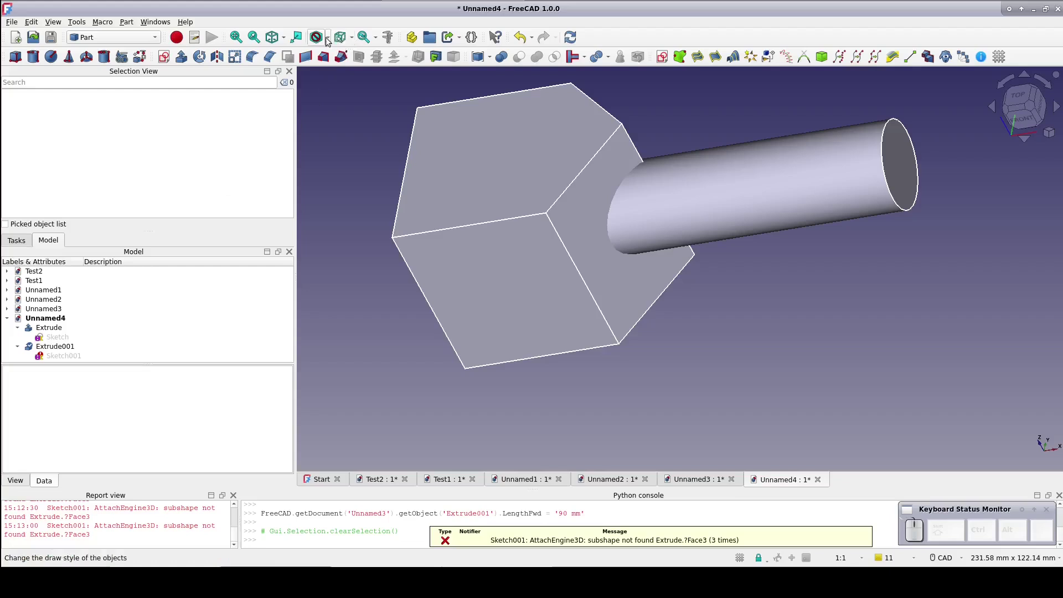
- Set Draw Style to Wireframe and orbit from a top view to a 3D angle
click(328, 40)
click(335, 78)
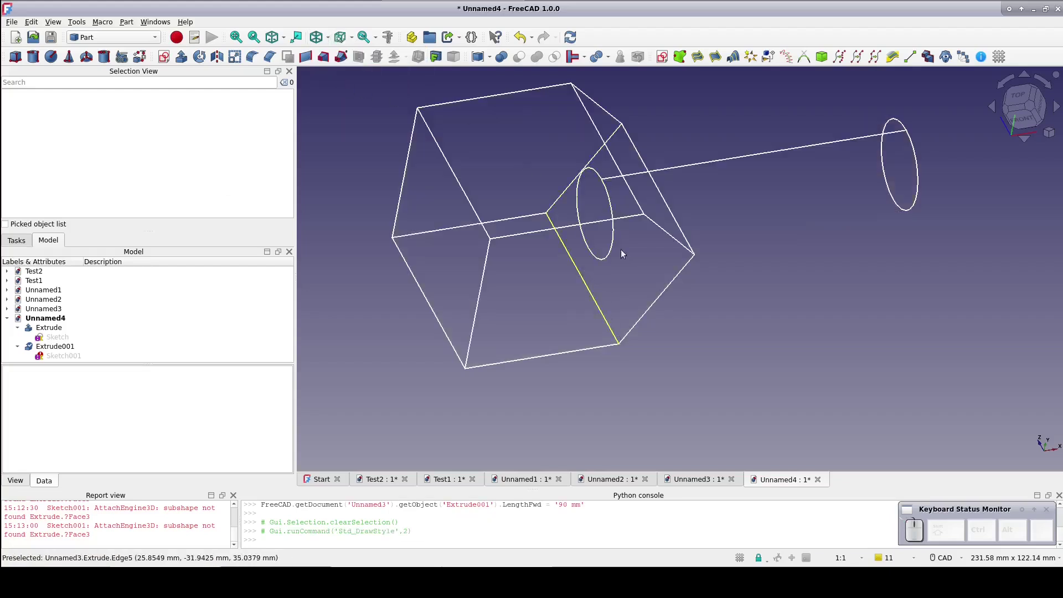
click(1017, 94)
click(868, 141)
drag(855, 138, 768, 135)
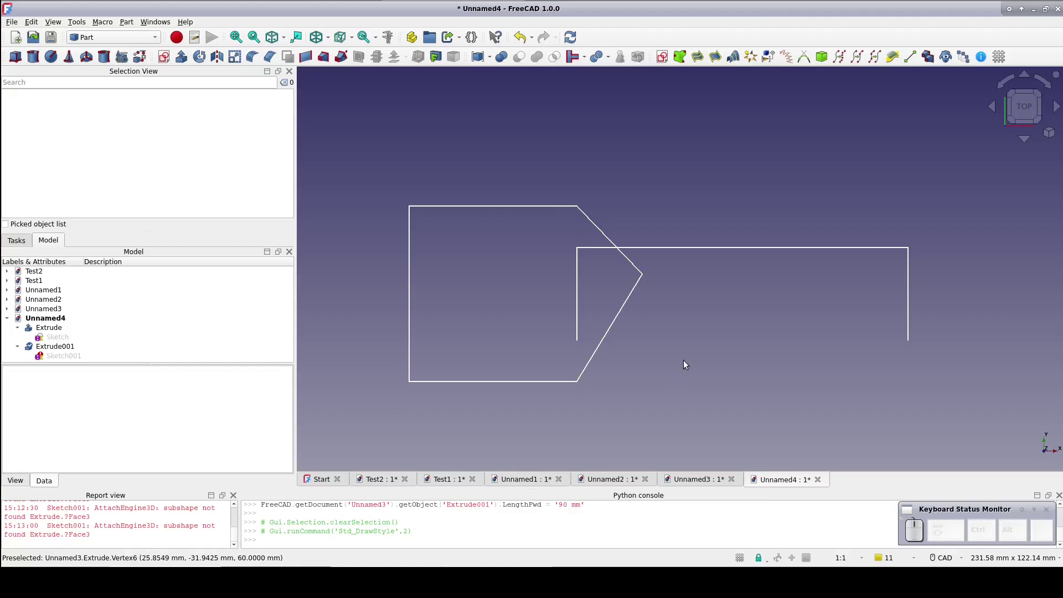
drag(688, 363, 688, 297)
scroll(down, 3)
- Create a ruled surface between Edge5 and Edge11 of the block extrusion
scroll(down, 3)
click(579, 309)
click(577, 157)
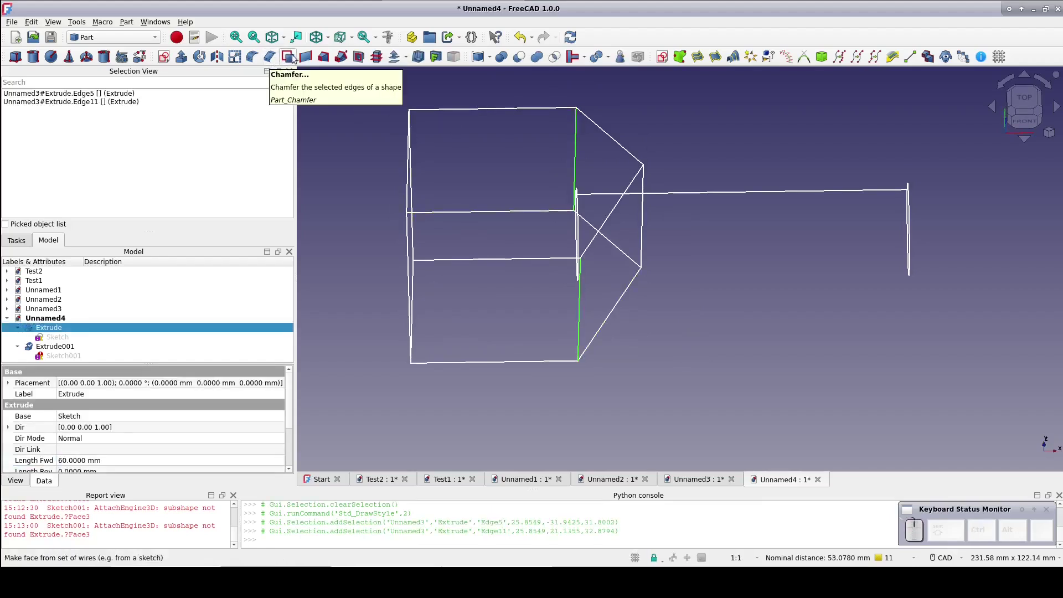
click(309, 60)
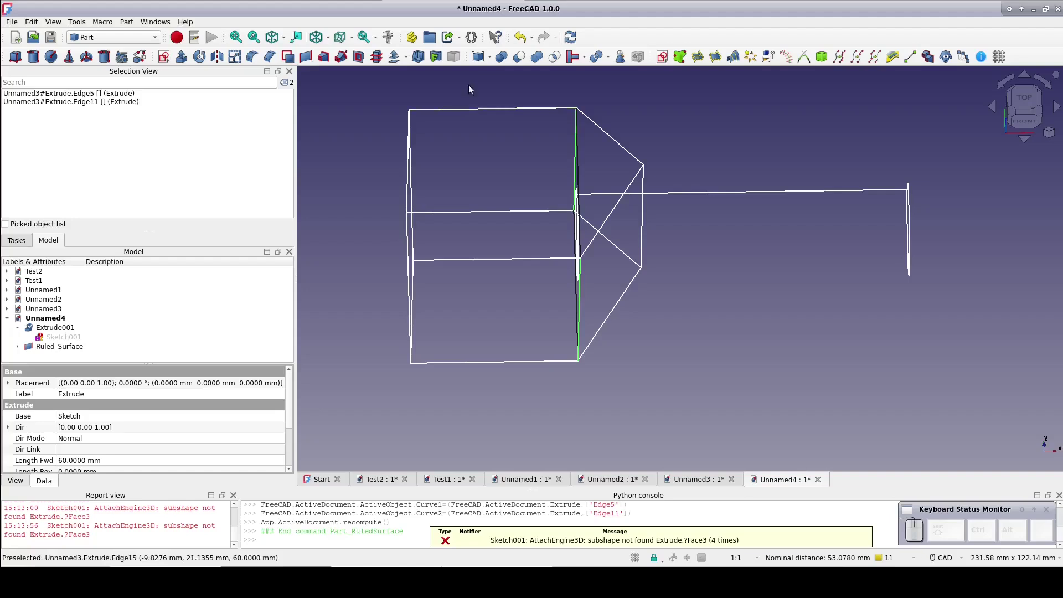
drag(771, 317, 719, 315)
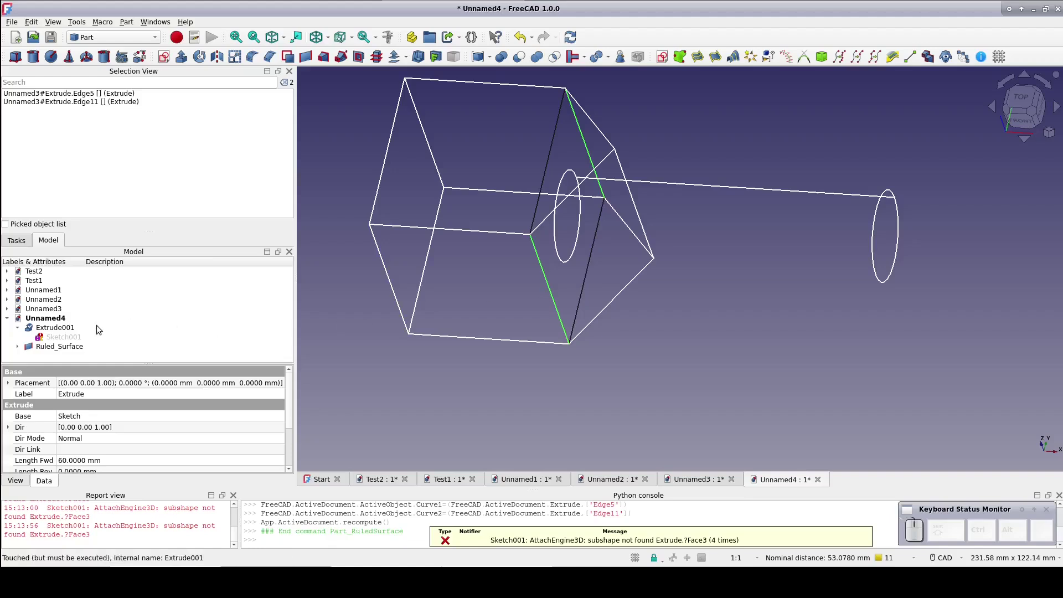
- Set Sketch001's Attachment Support to Ruled_Surface in place of the block face
click(74, 338)
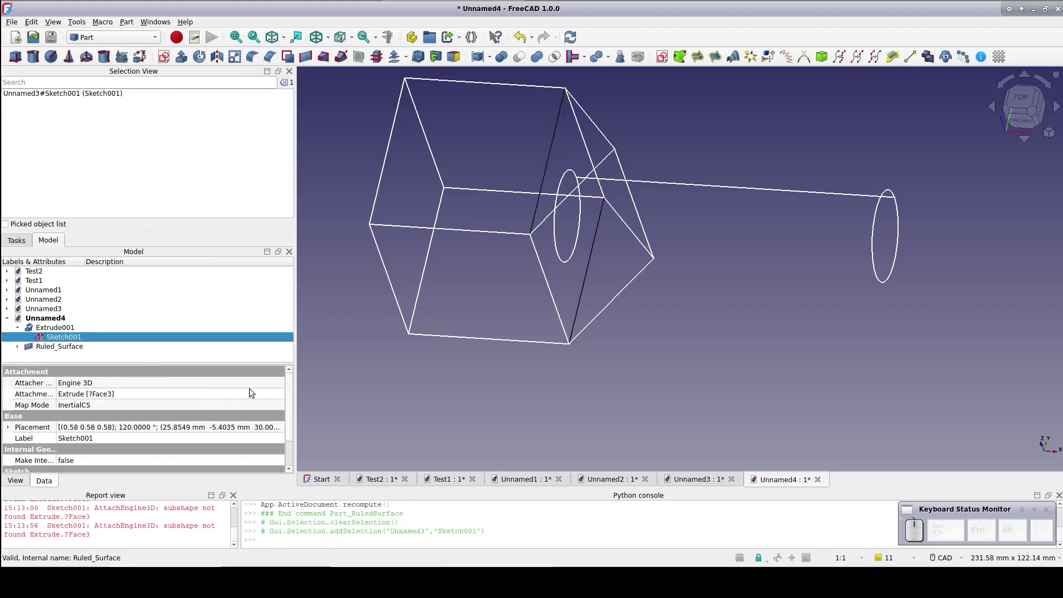
click(176, 399)
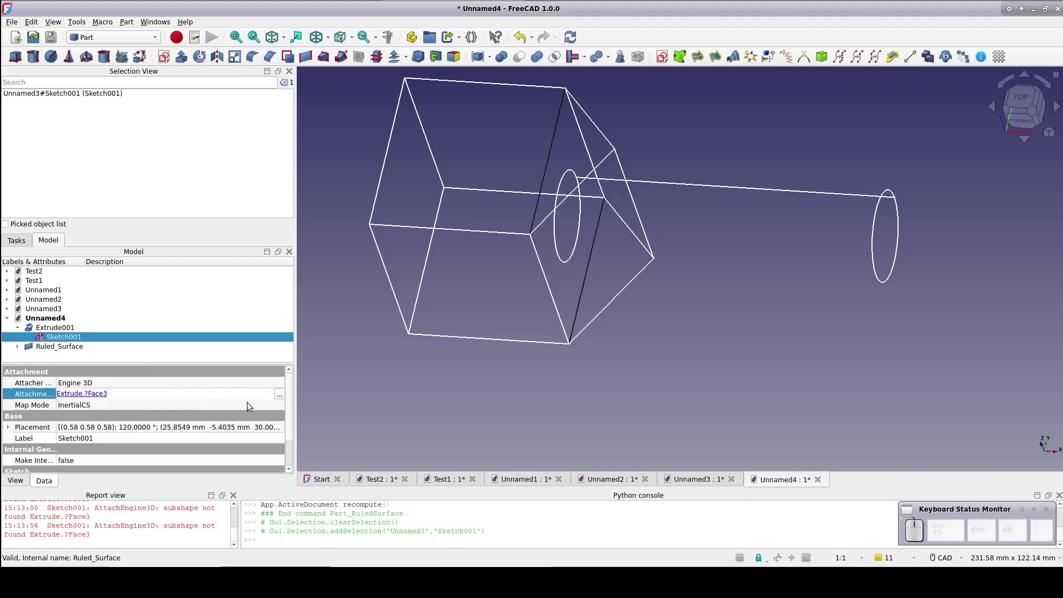
click(282, 398)
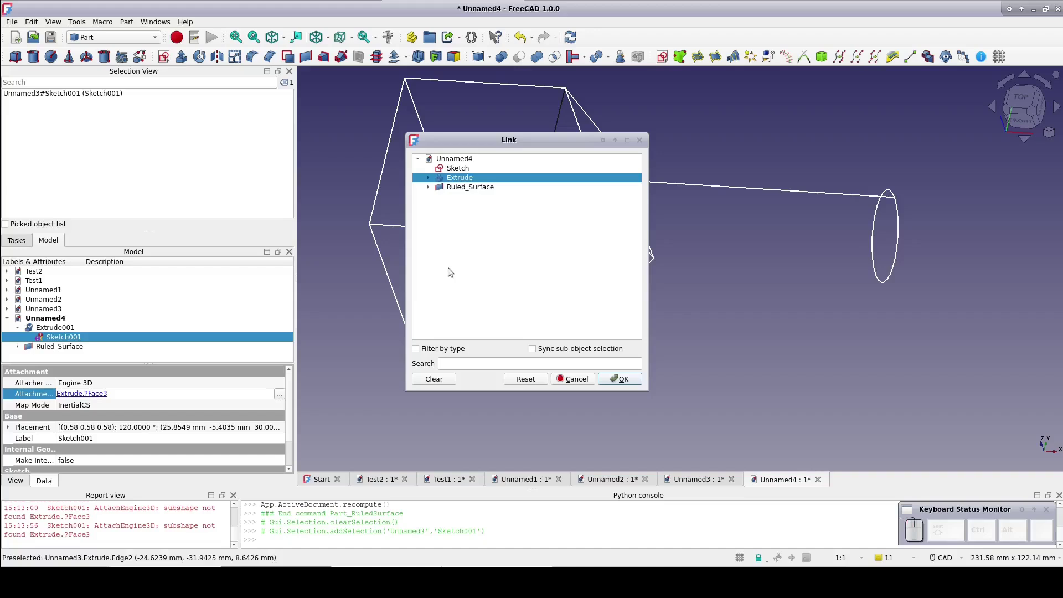
click(488, 192)
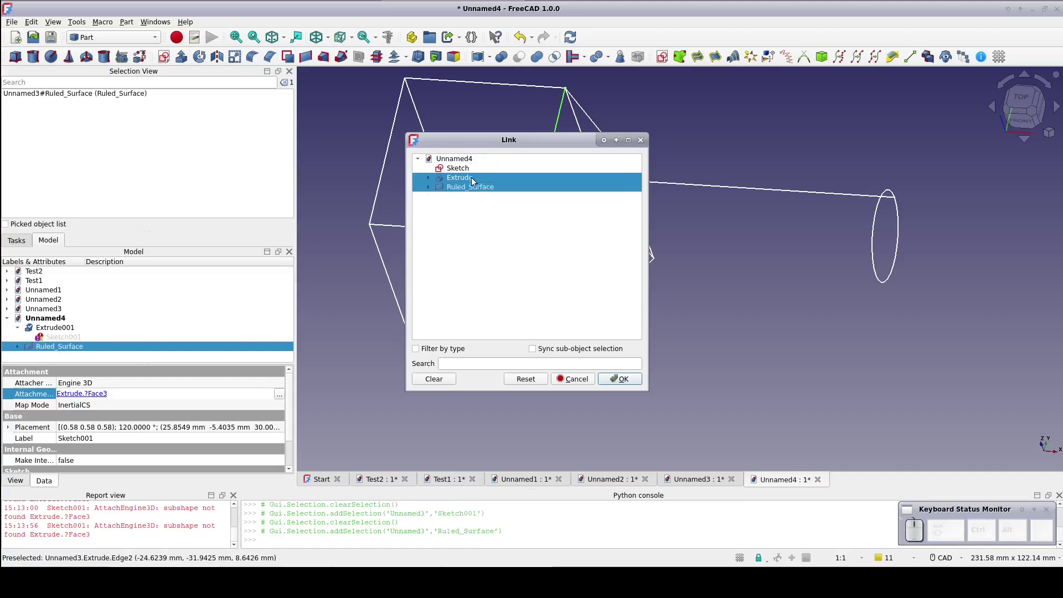
click(472, 181)
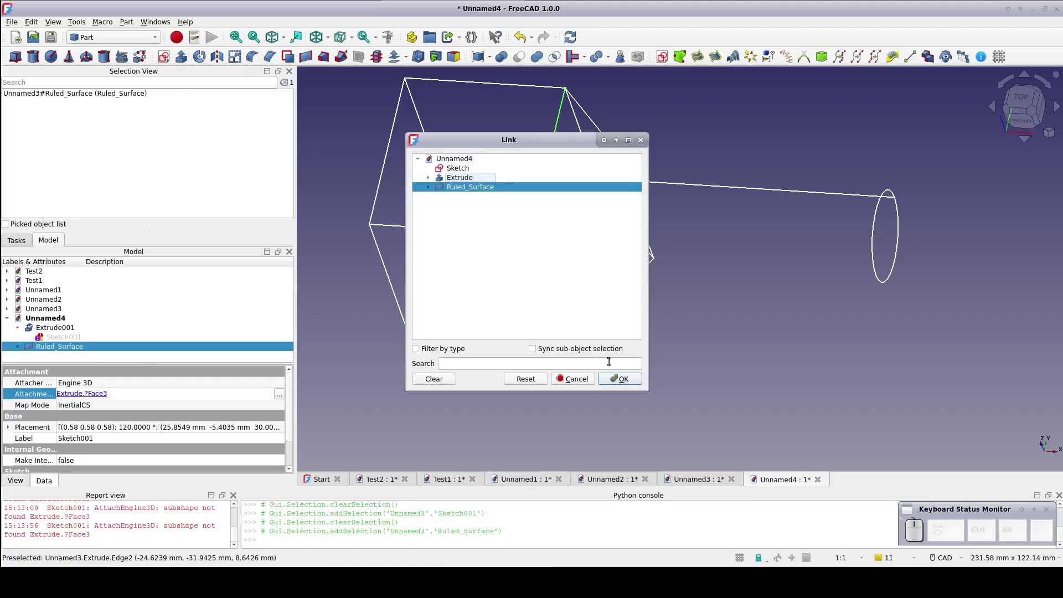
click(623, 386)
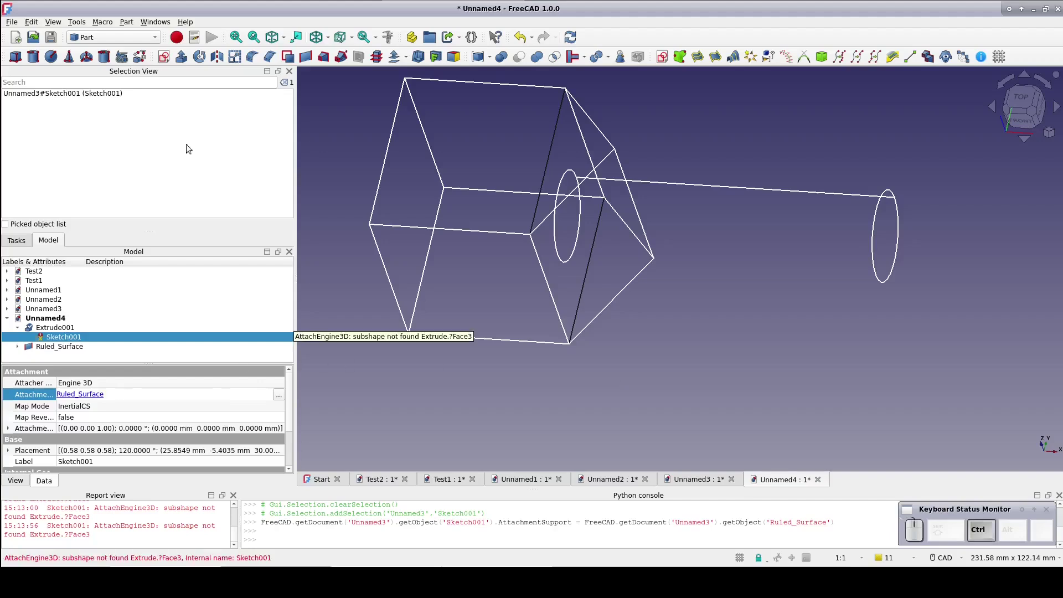
- Restore Draw Style As Is and recompute so the handle rebuilds on the ruled surface
click(330, 38)
click(330, 55)
key(ctrl+r)
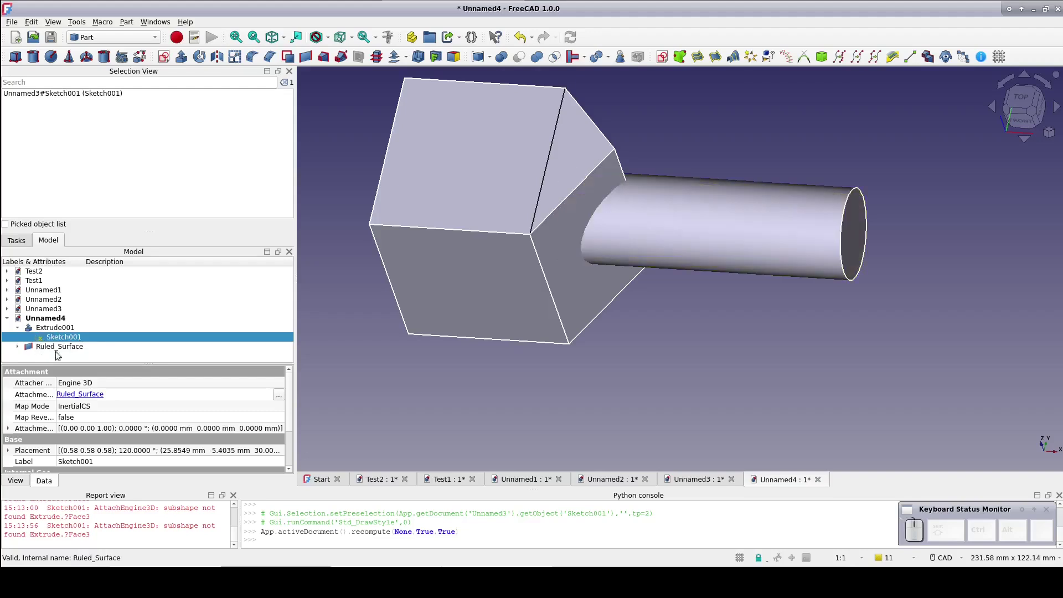
drag(622, 383, 567, 392)
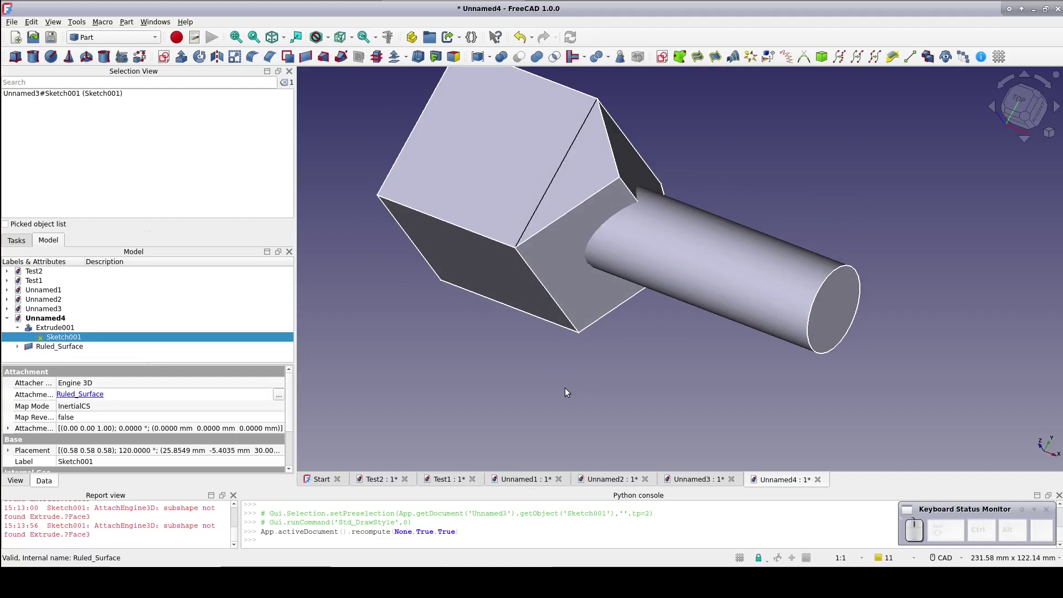